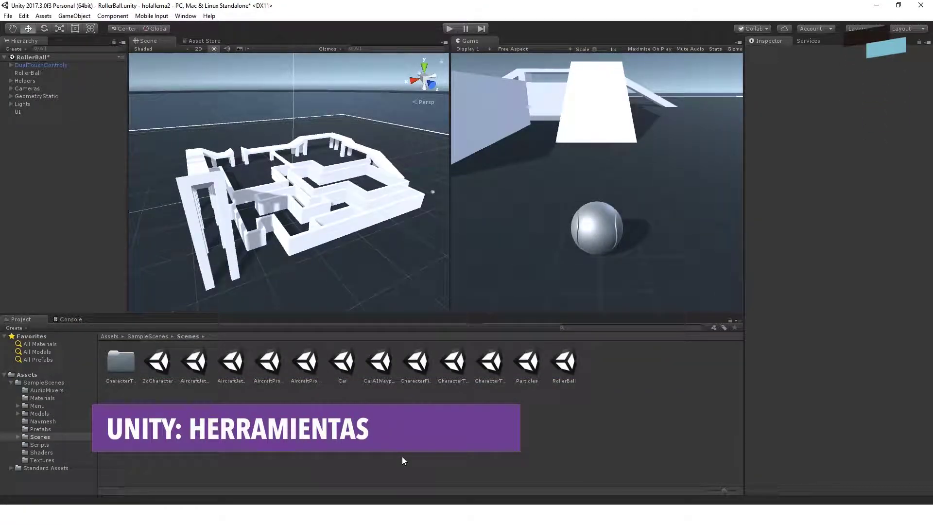
Step: Zoom and pan across the maze, then select RollerBall to frame it up close
scroll(up, 3)
middle_click(397, 239)
click(373, 209)
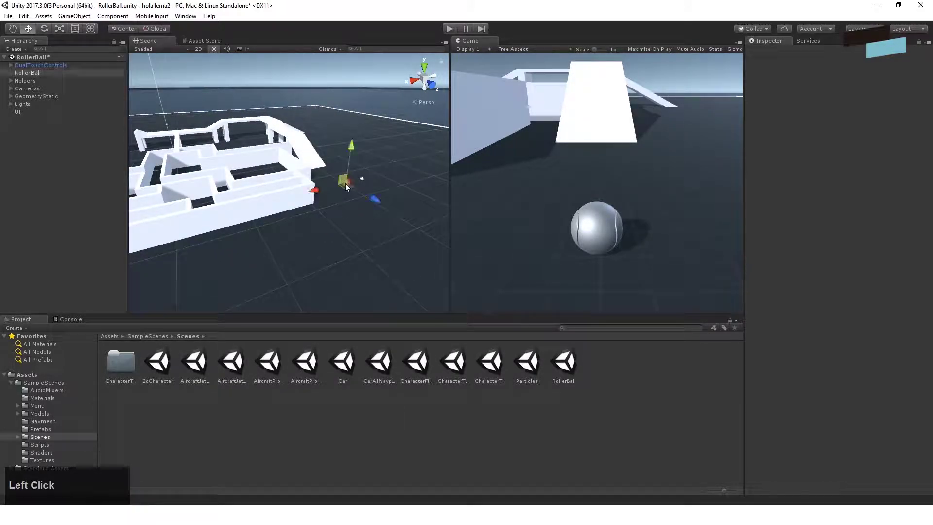
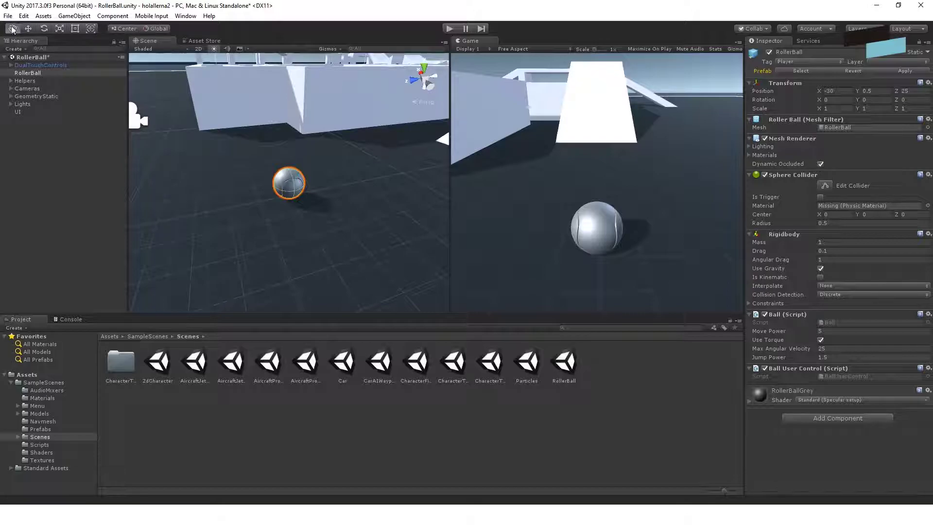
click(346, 175)
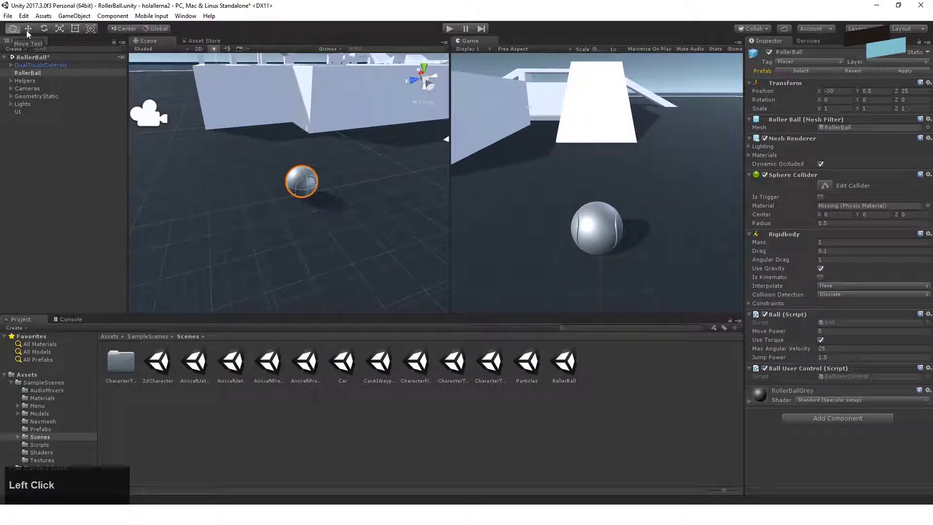
Step: Move the ball and undo it, then rotate the ball and undo that too
click(29, 35)
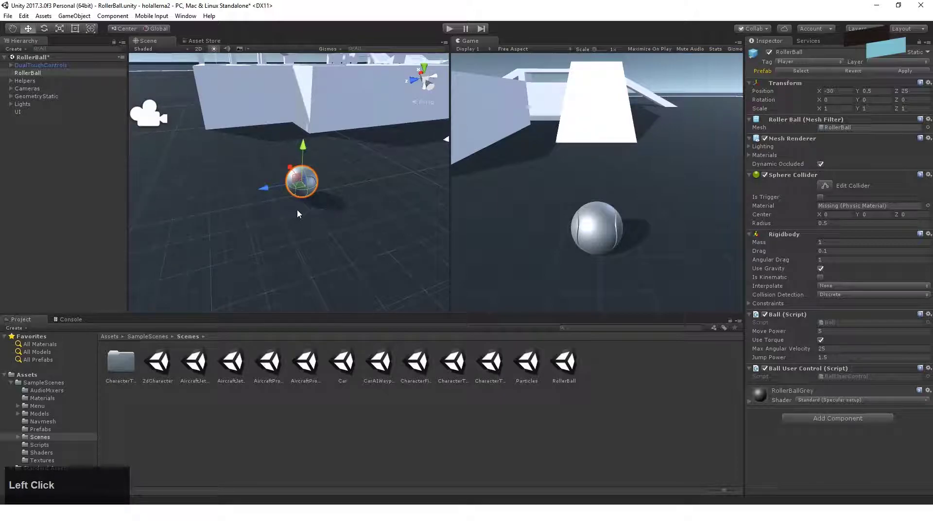
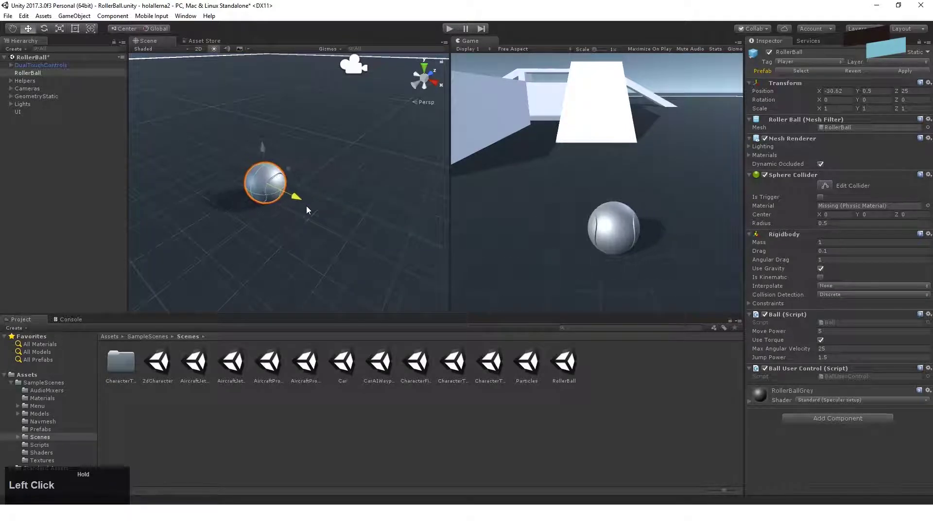
key(ctrl+z)
click(47, 31)
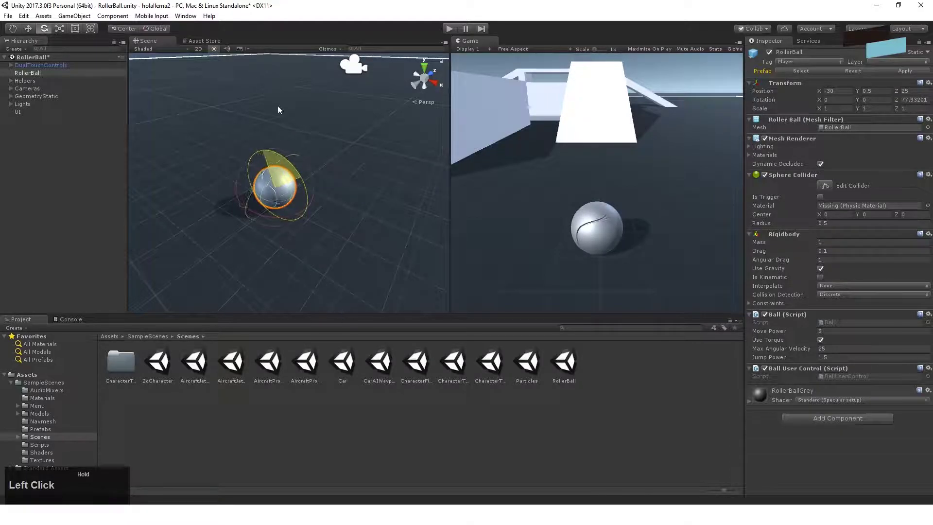
key(ctrl+z)
Step: Scale the ball up, undo it, and resize it unevenly with the Rect tool's bounding rectangle
click(65, 32)
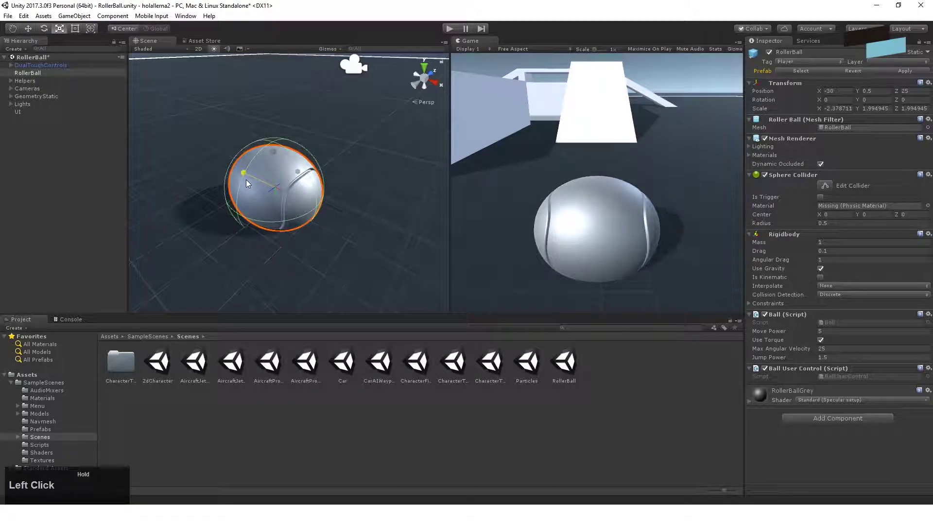
key(ctrl+z)
Step: Undo the rectangle stretches until the ball is uniform at scale 1.994945 again
click(77, 30)
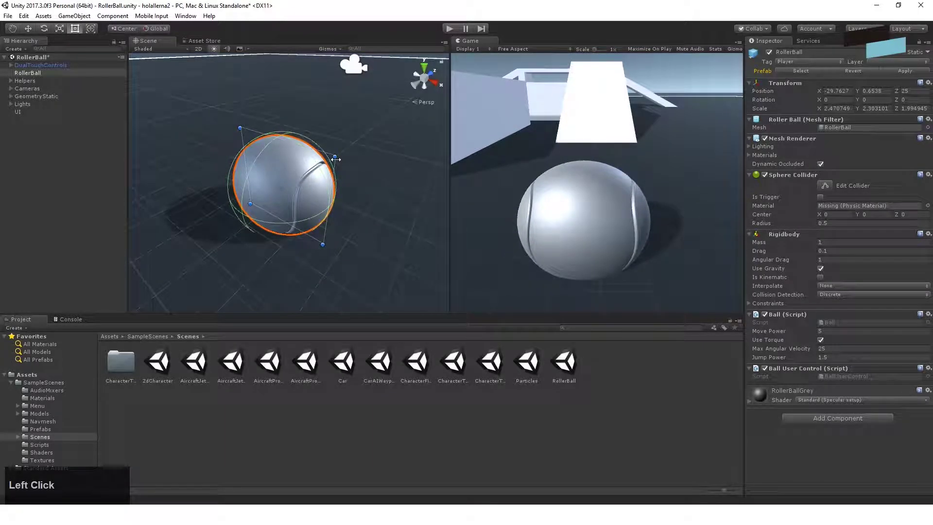
key(ctrl+z)
key(ctrl+z)
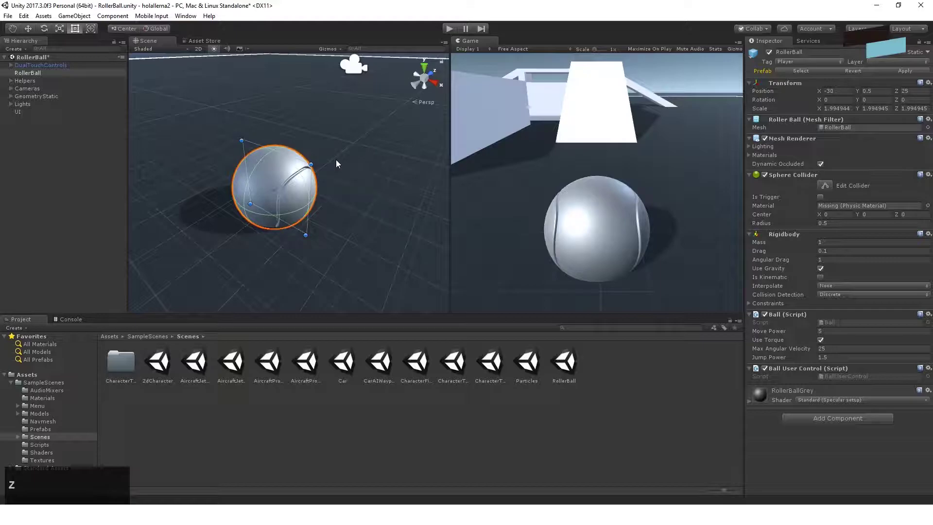
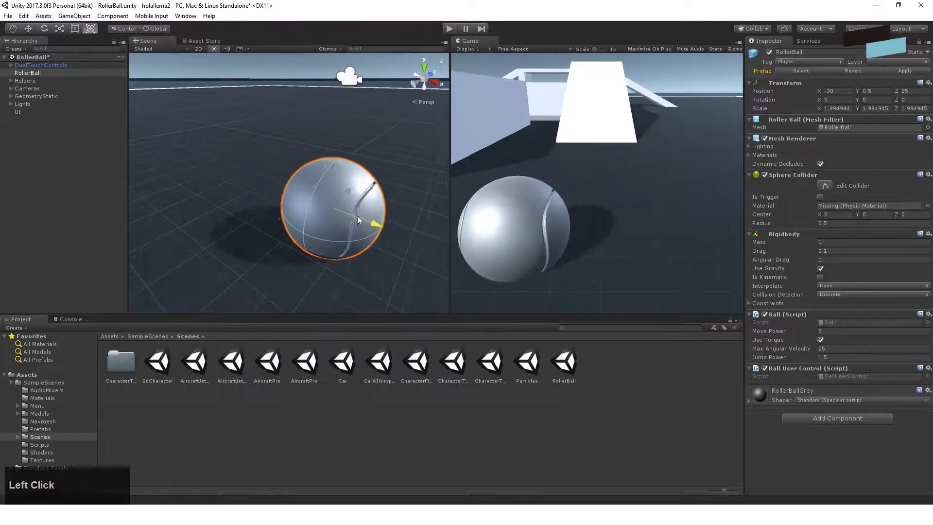
key(ctrl+z)
click(278, 189)
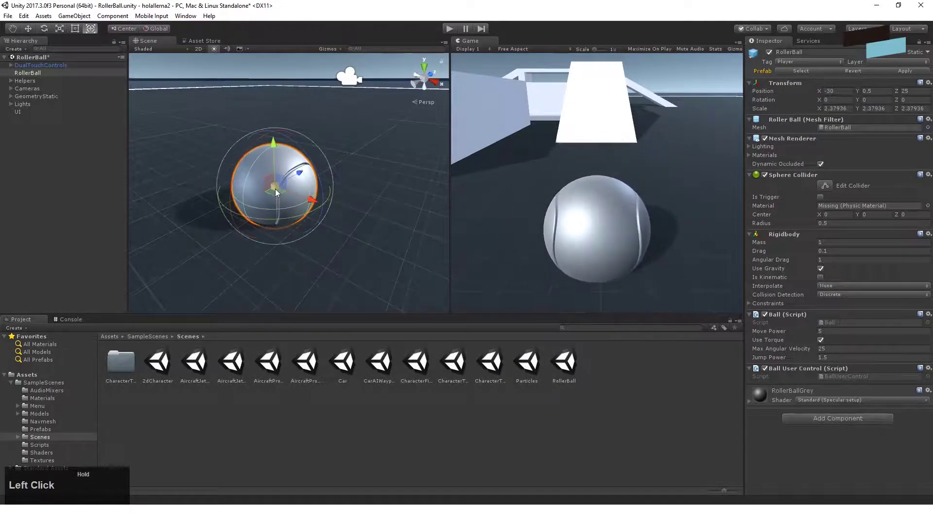
key(ctrl+z)
click(317, 171)
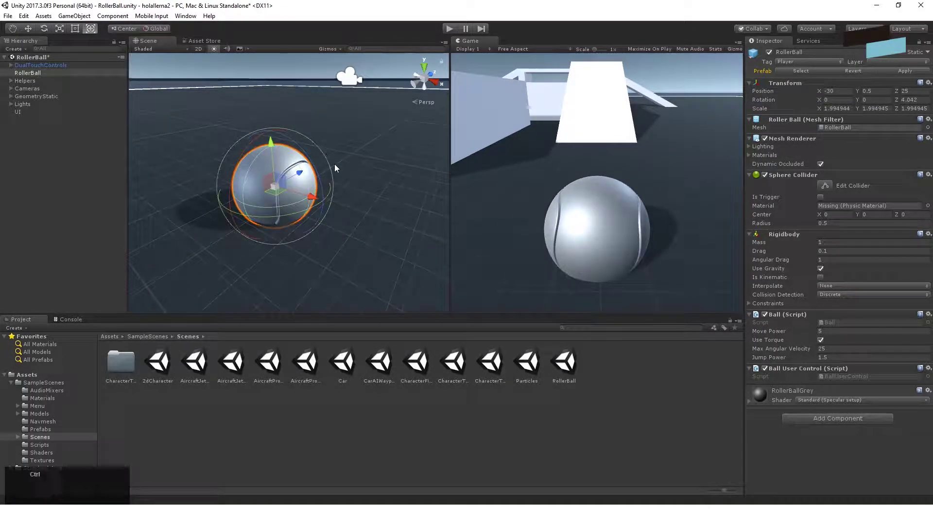
key(ctrl+z)
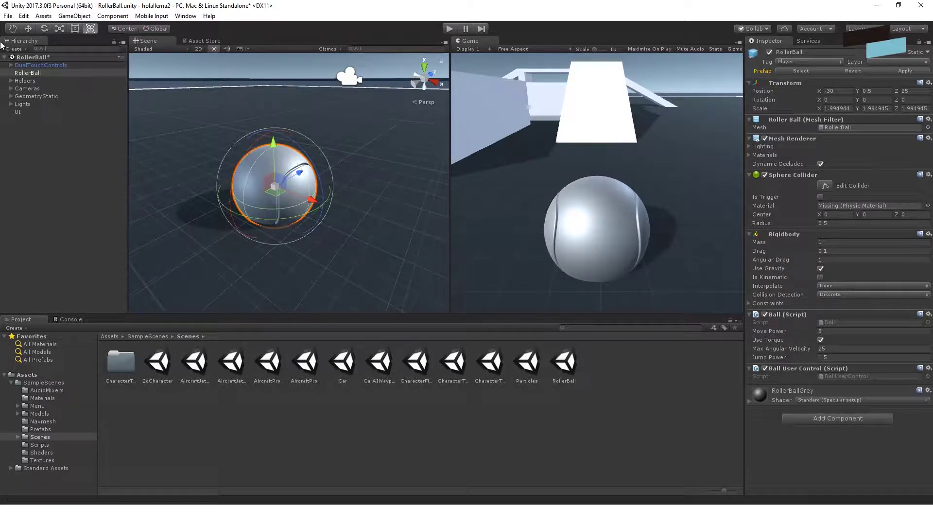
click(13, 34)
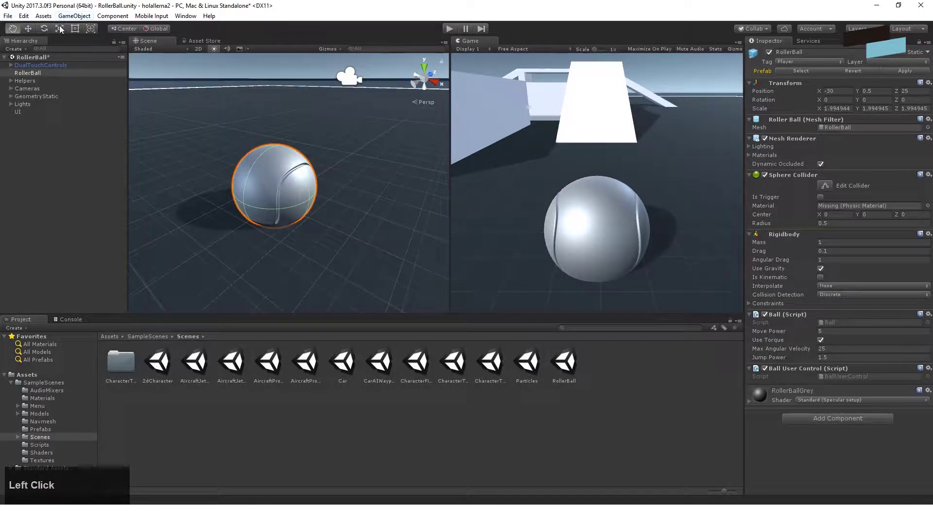